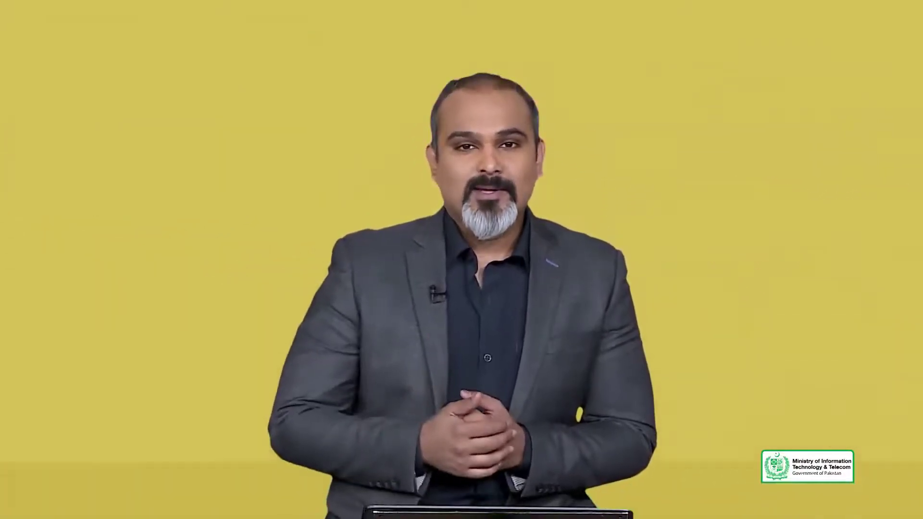
- Zoom the timeline, open Title 01 in the Legacy Title editor and center the text block
key("ctrl+z")
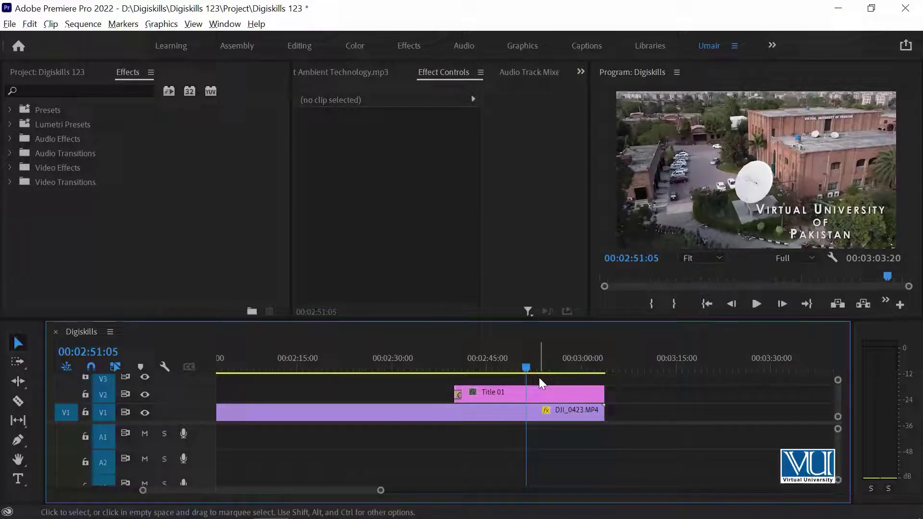
key("-")
type("--=")
left_click(531, 395)
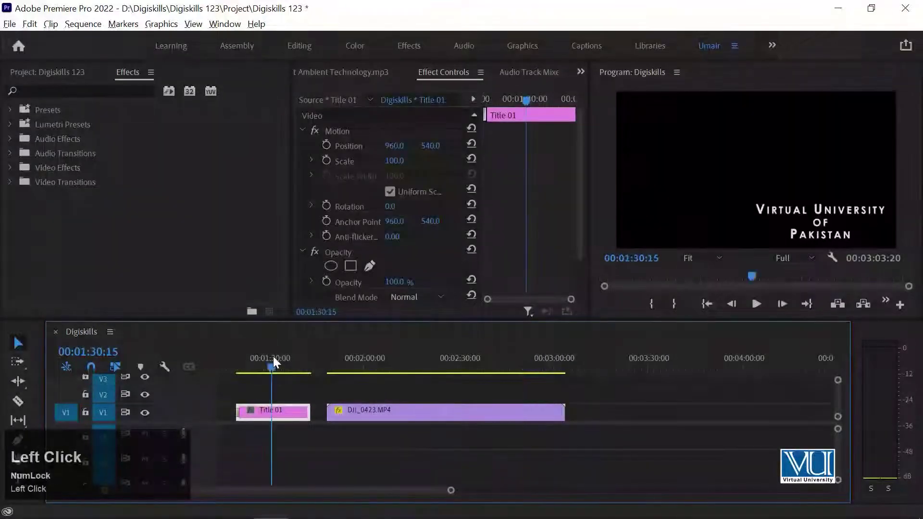
key("ctrl+z")
left_click(531, 367)
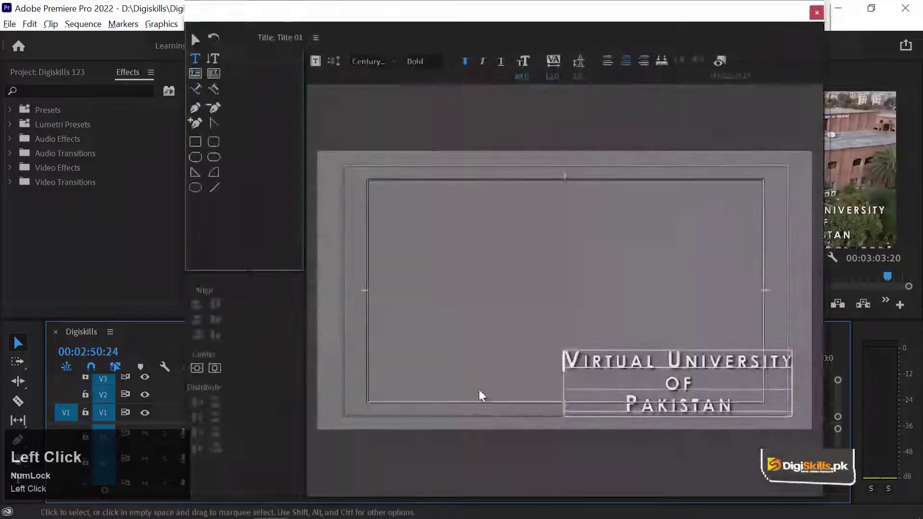
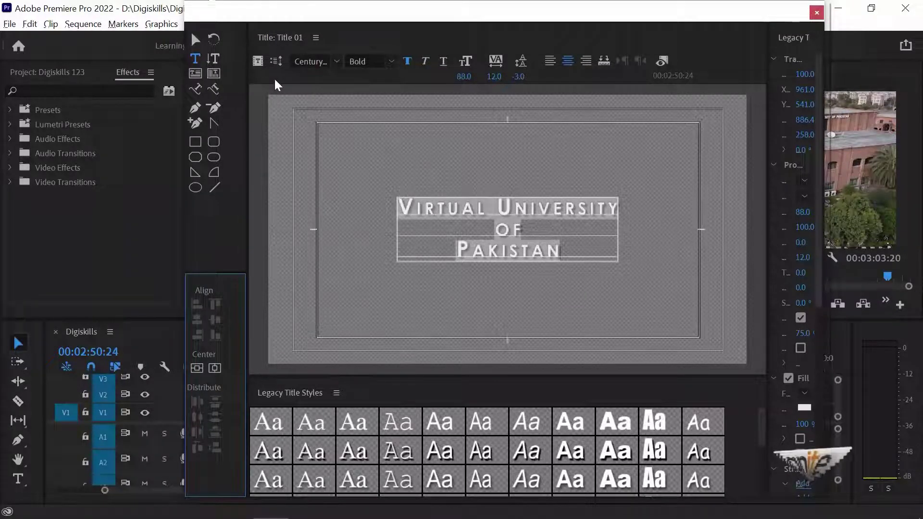
left_click(279, 81)
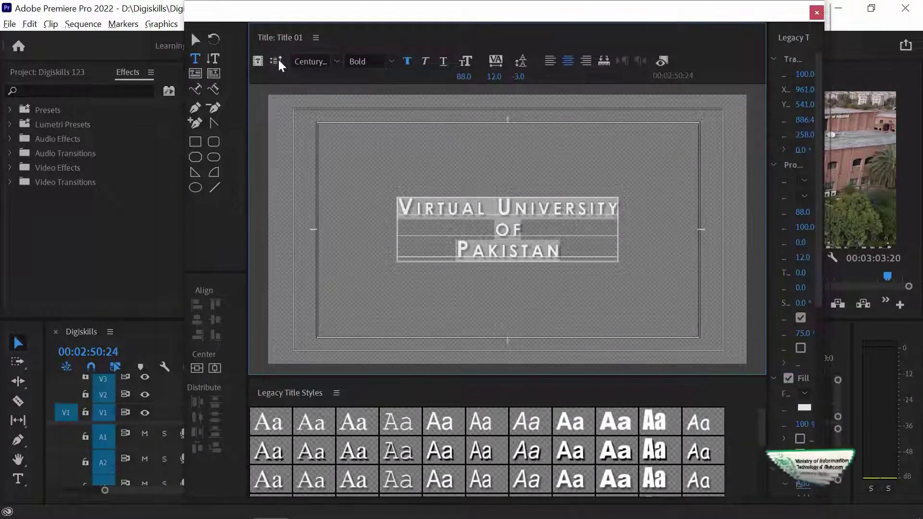
- Set Title 01 to Roll with Start Off Screen checked and confirm
left_click(283, 64)
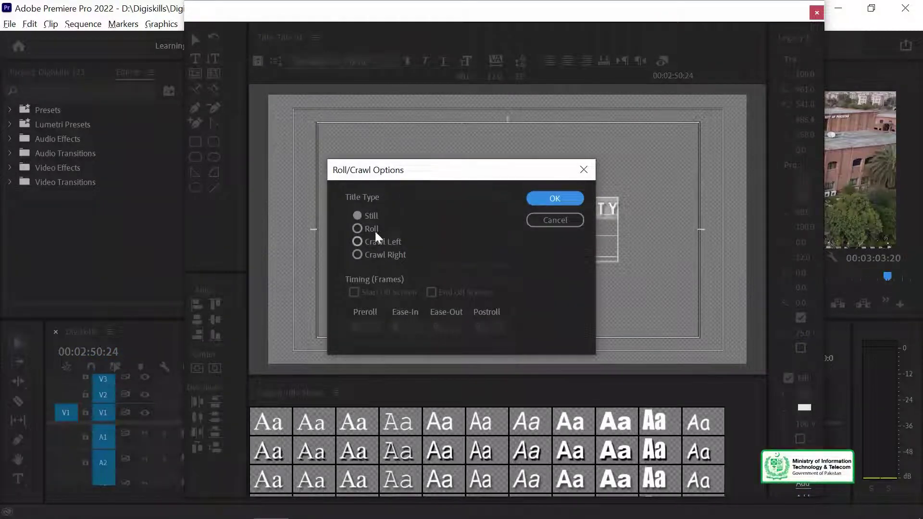
left_click(369, 231)
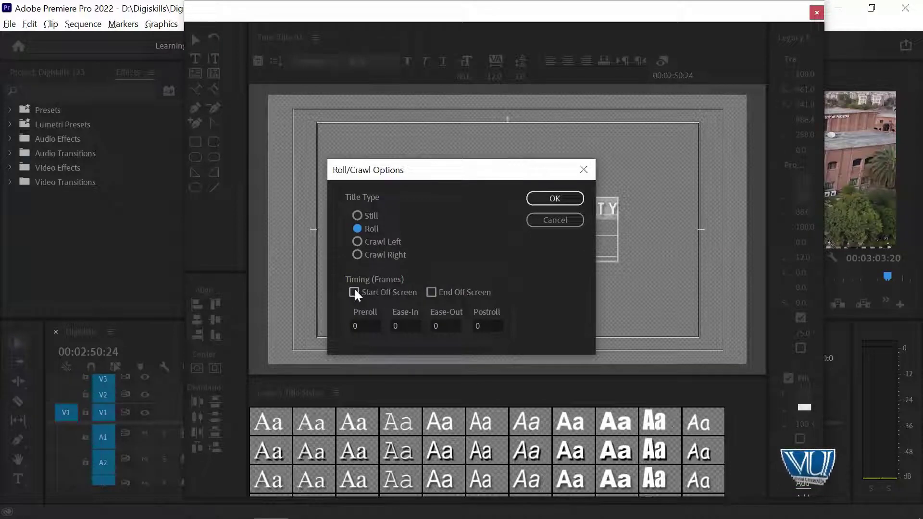
left_click(359, 293)
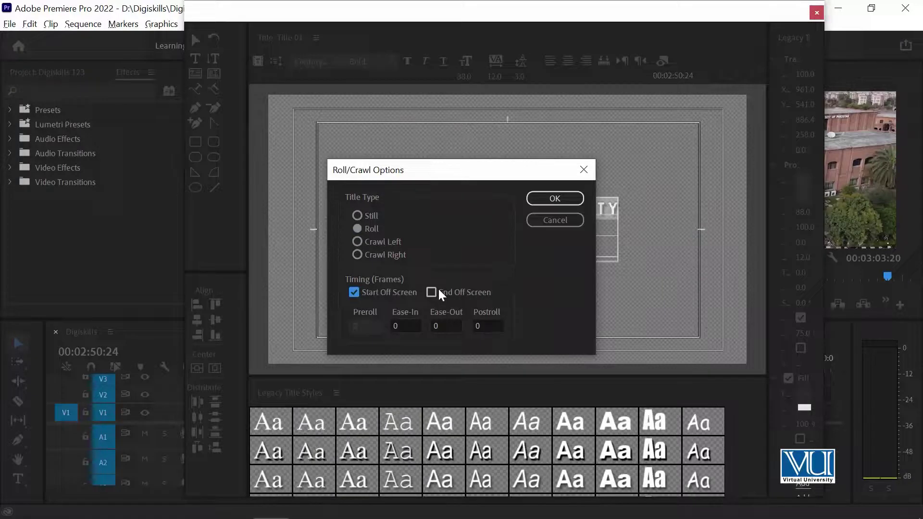
left_click_drag(561, 199, 571, 369)
- Trim Title 01 to about seven seconds and preview the text rolling up
key("space")
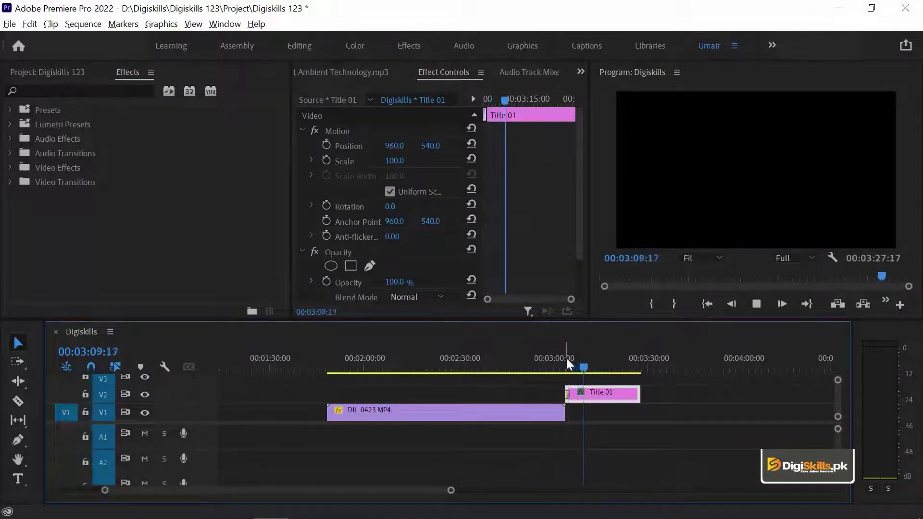
key("=")
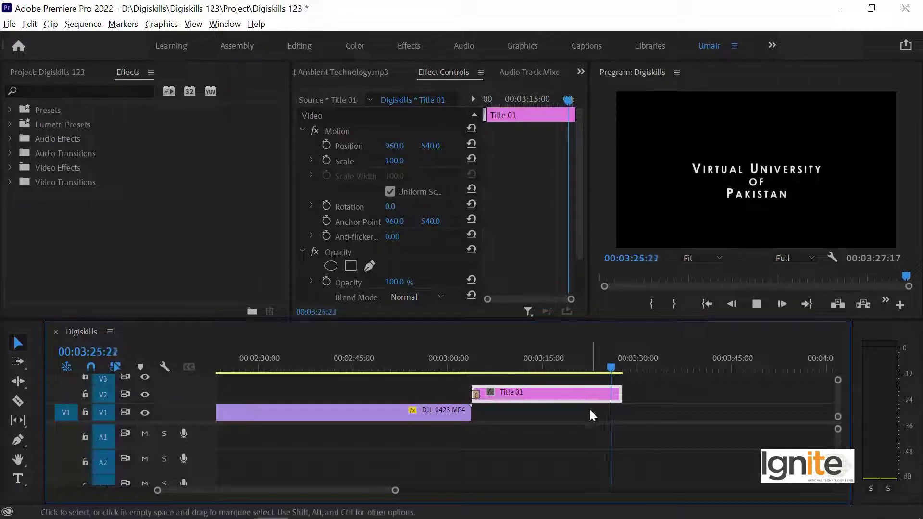
key("space")
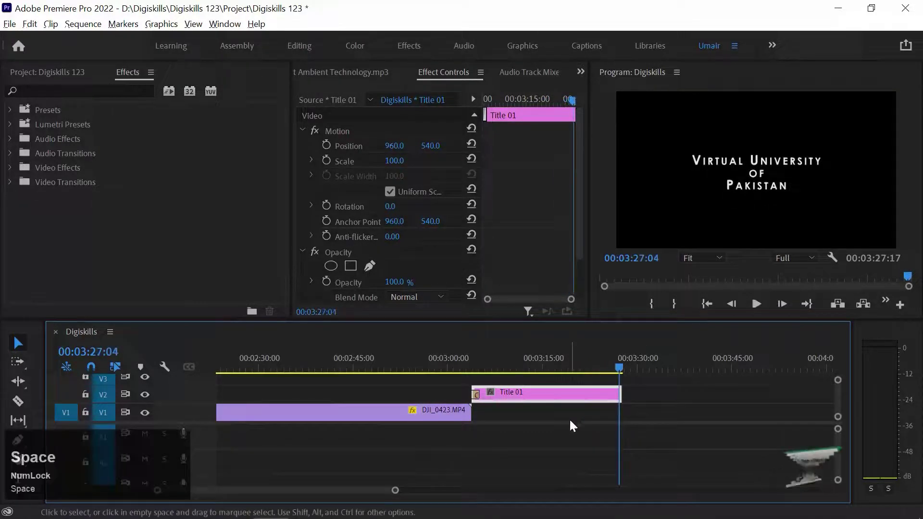
left_click_drag(491, 365, 482, 368)
key("space")
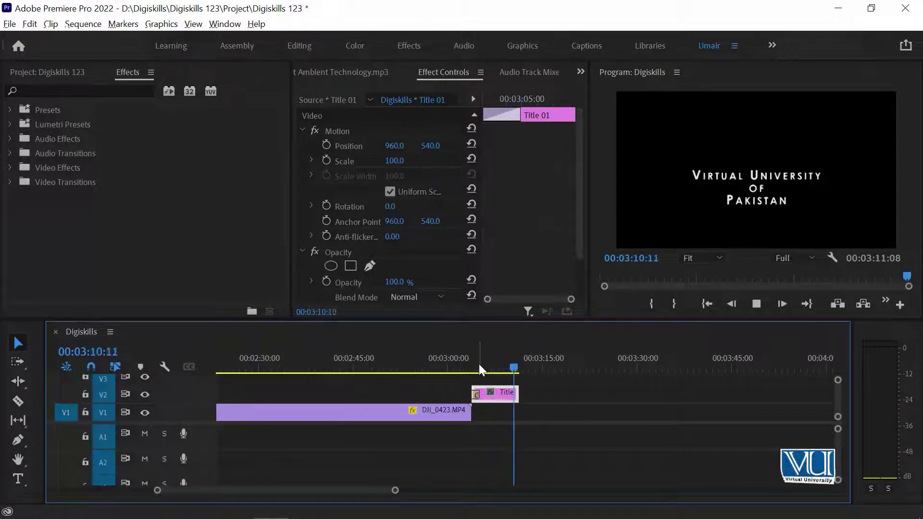
key("space")
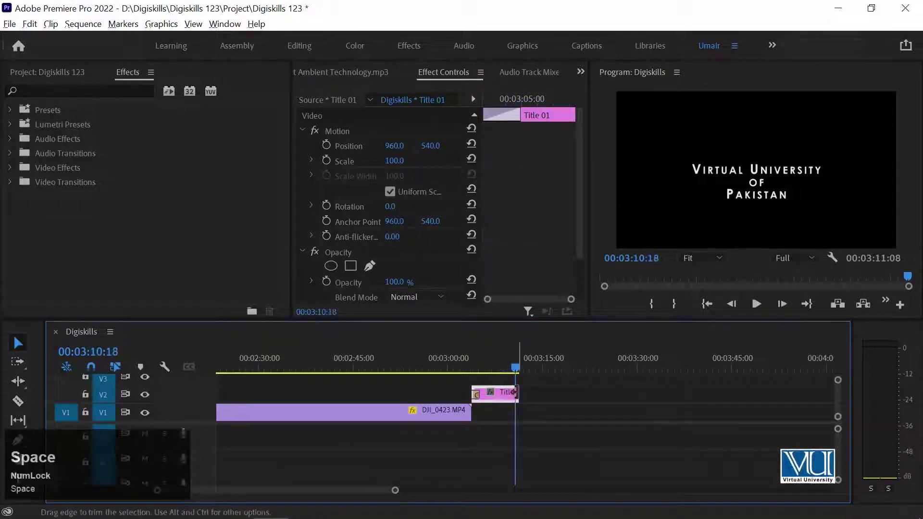
- Set Title 01's roll to End Off Screen as well and confirm
left_click(507, 369)
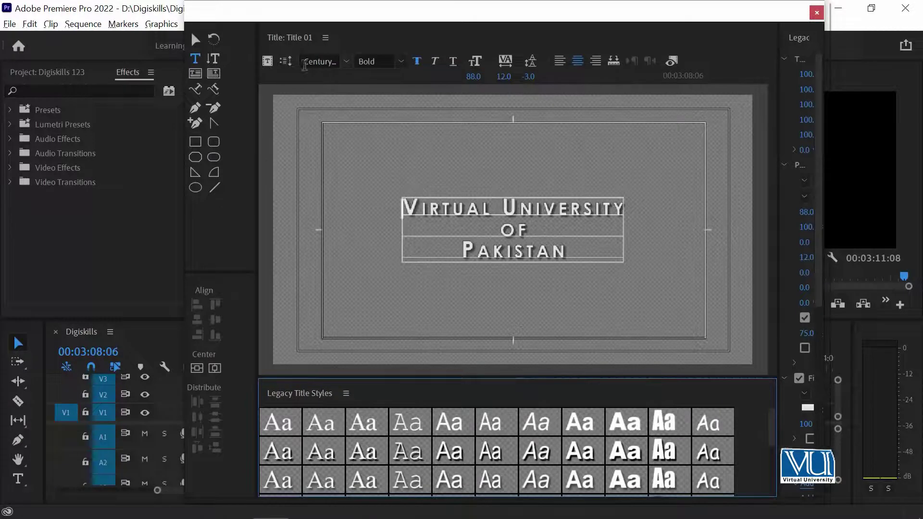
left_click(289, 65)
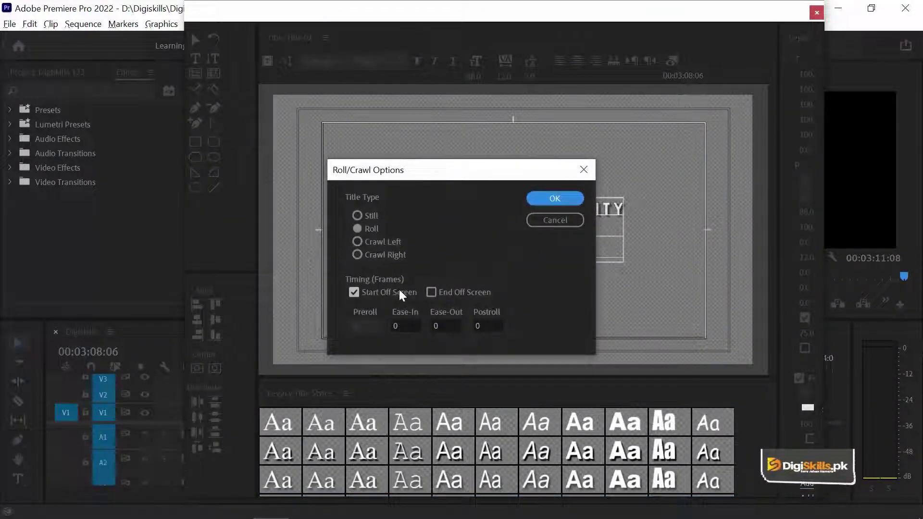
left_click(439, 295)
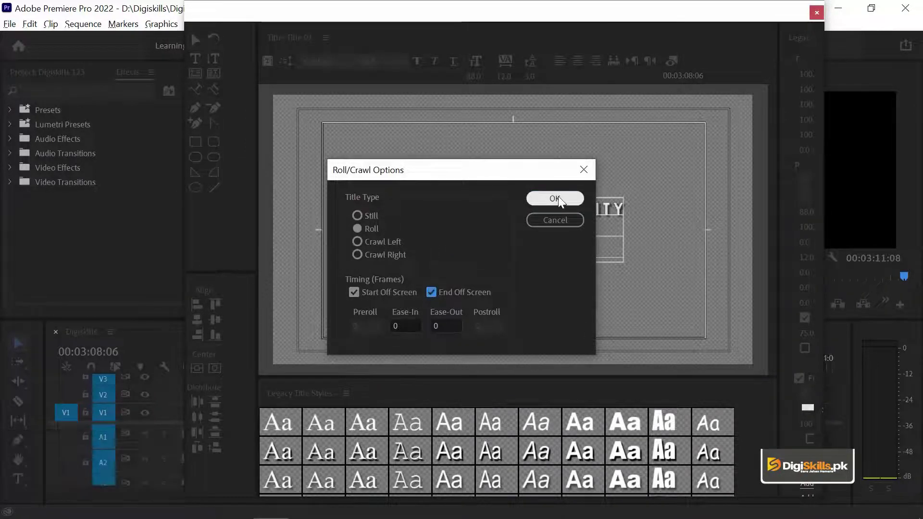
left_click(563, 200)
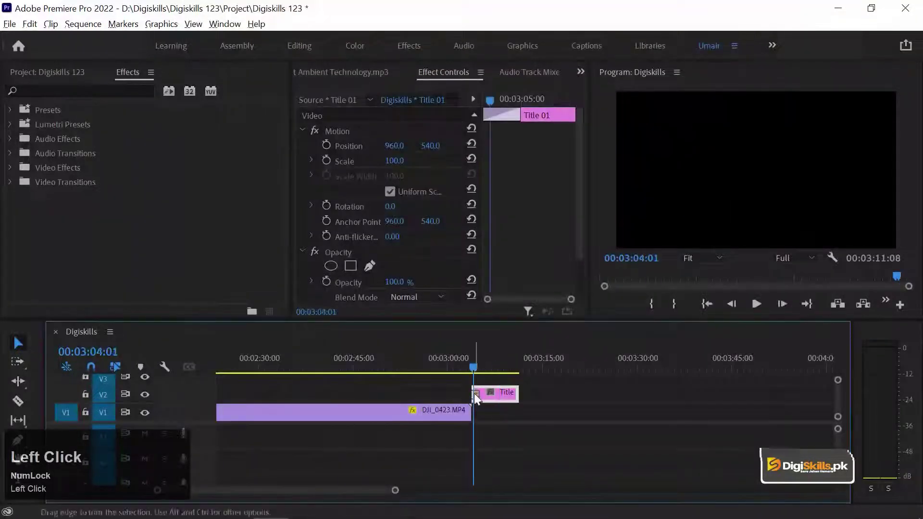
key("Up")
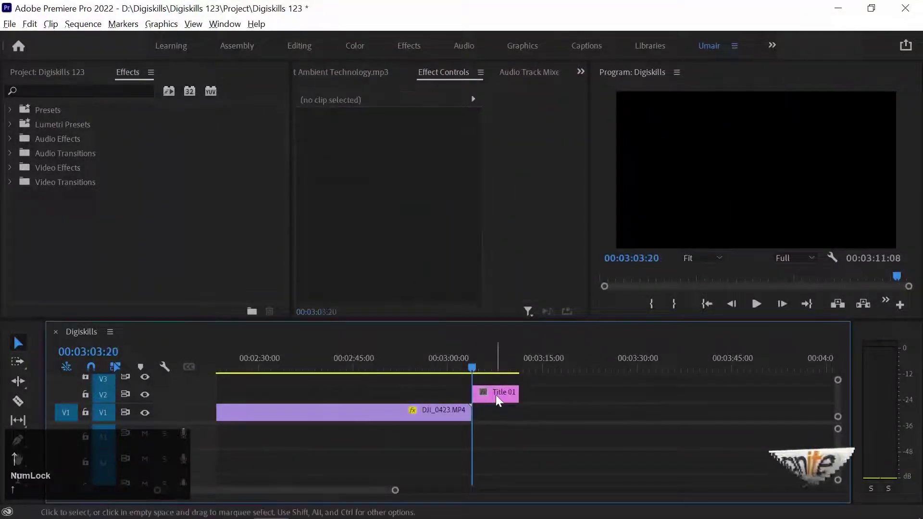
key("space")
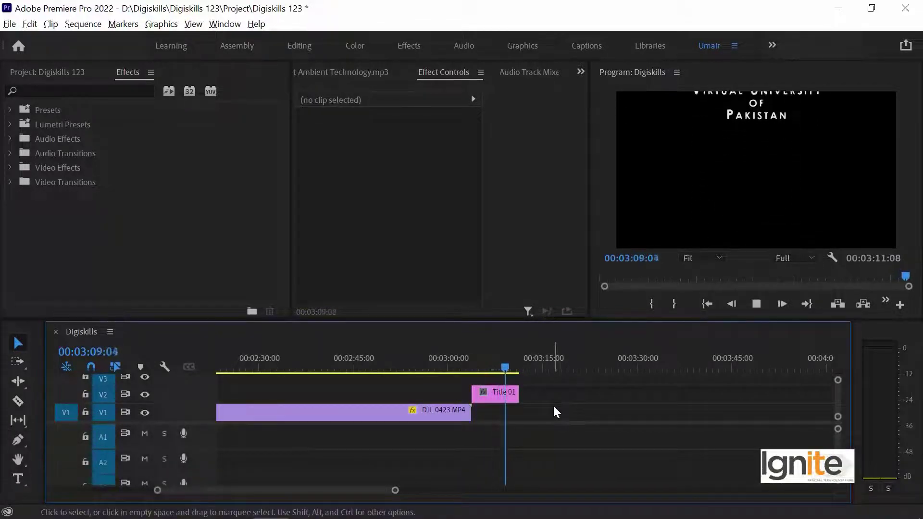
key("space")
left_click_drag(542, 392, 490, 374)
left_click(489, 375)
- Extend Title 01's out point over DJI_0423.MP4 and preview the full roll off screen
key("Up")
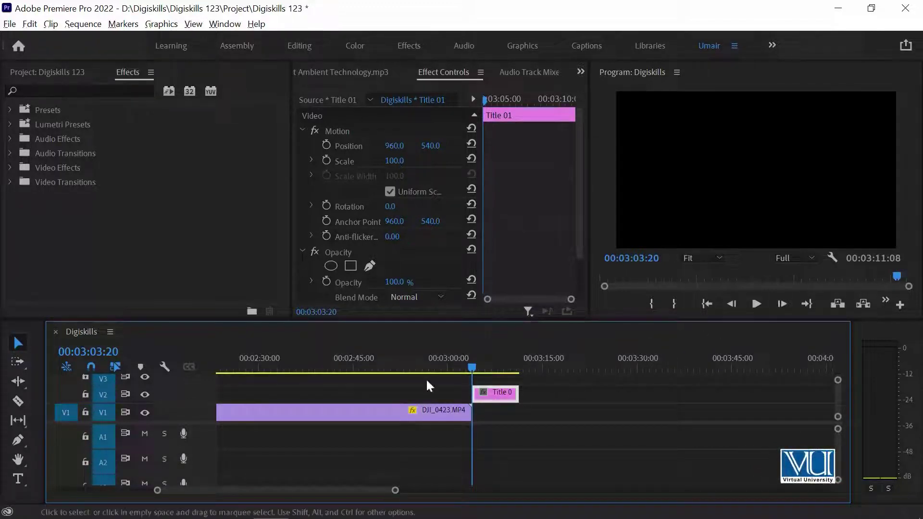
left_click_drag(501, 385, 520, 394)
key("space")
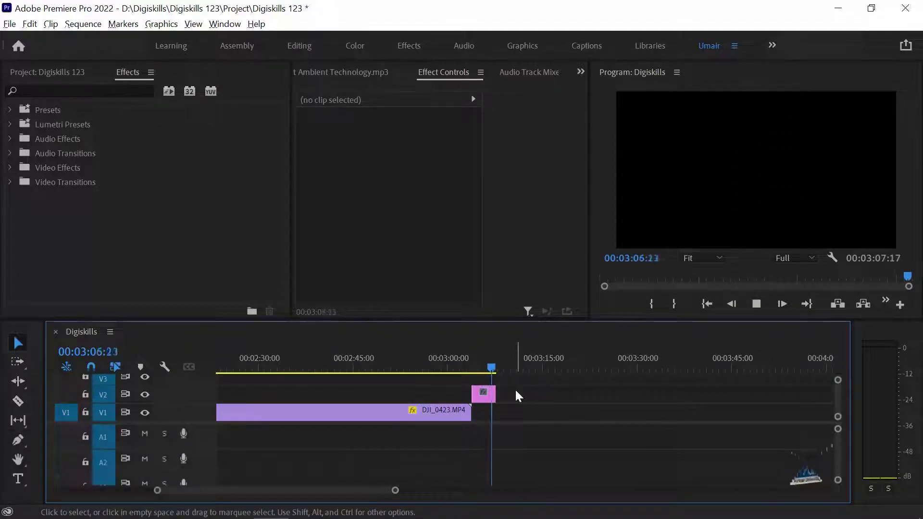
key("space")
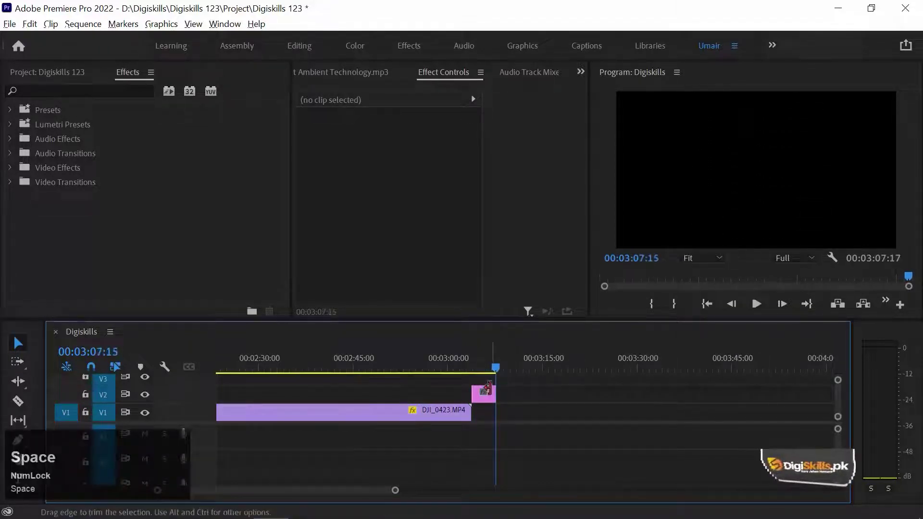
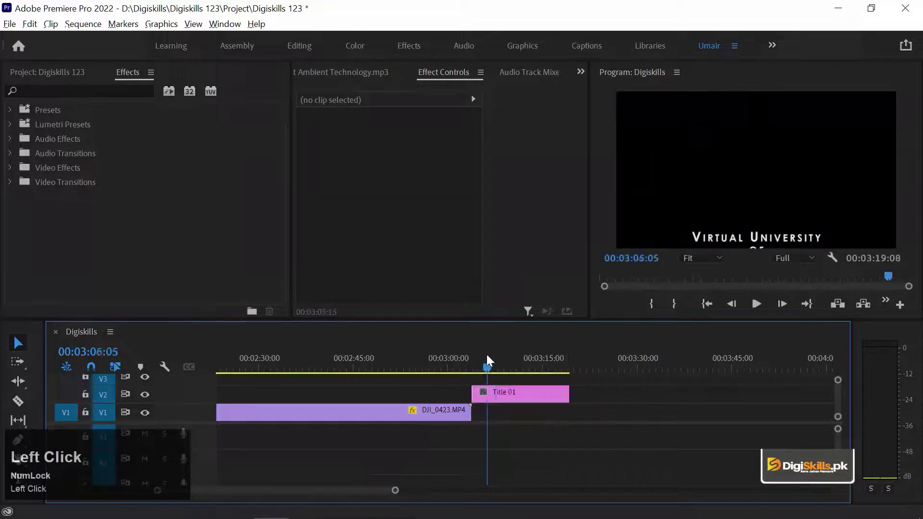
key("space")
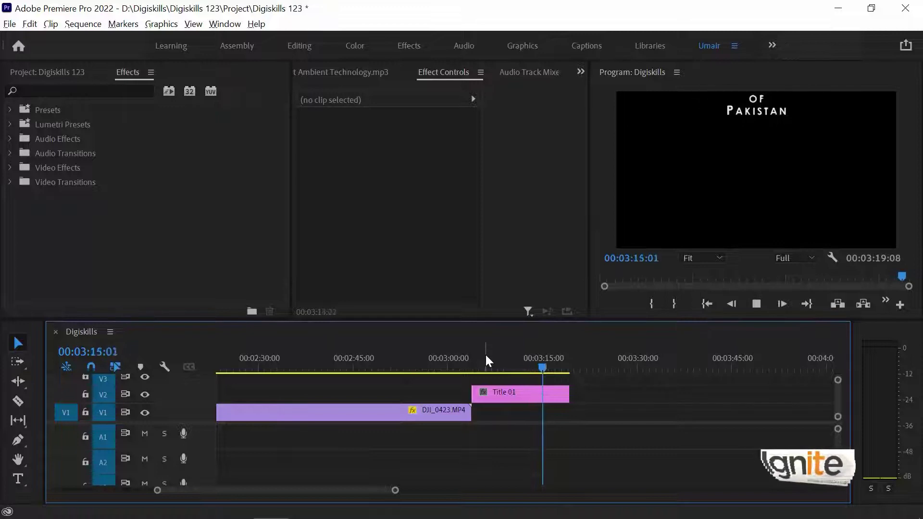
key("space")
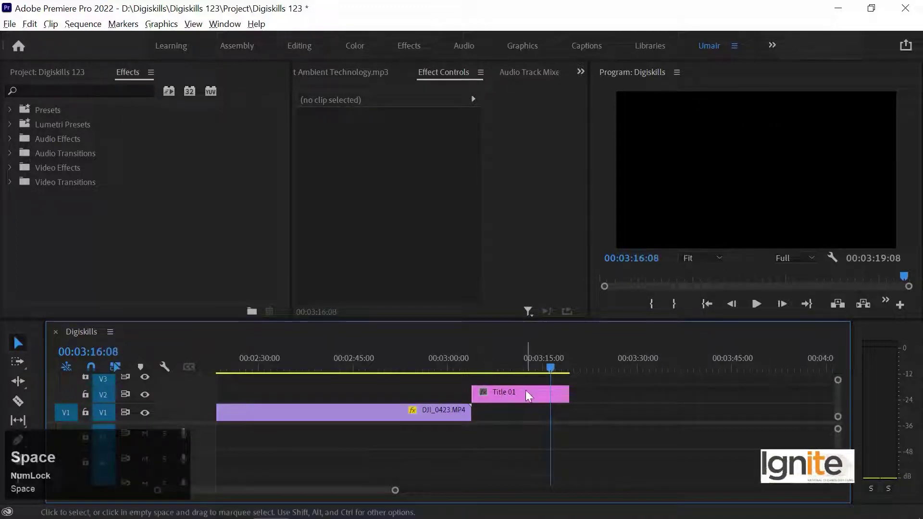
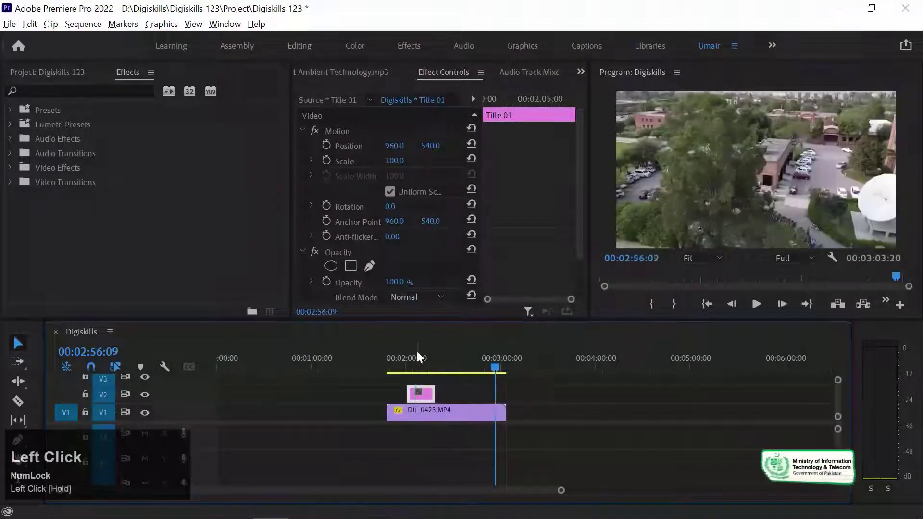
- Zoom into the timeline and preview the drone footage beside the rolling title
key("=")
type("==")
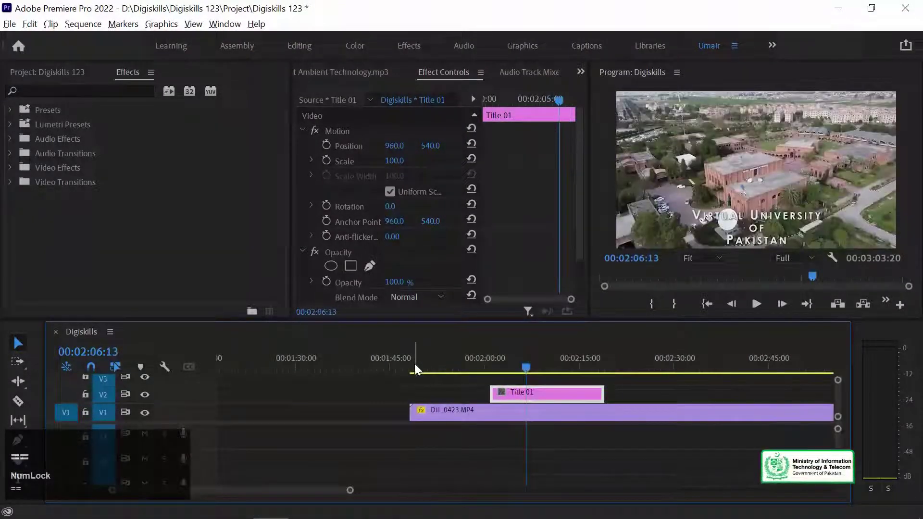
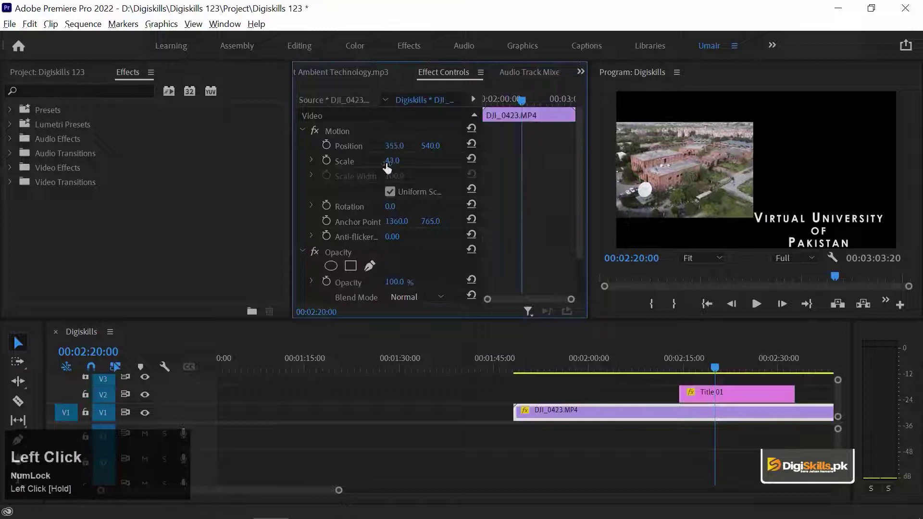
key("space")
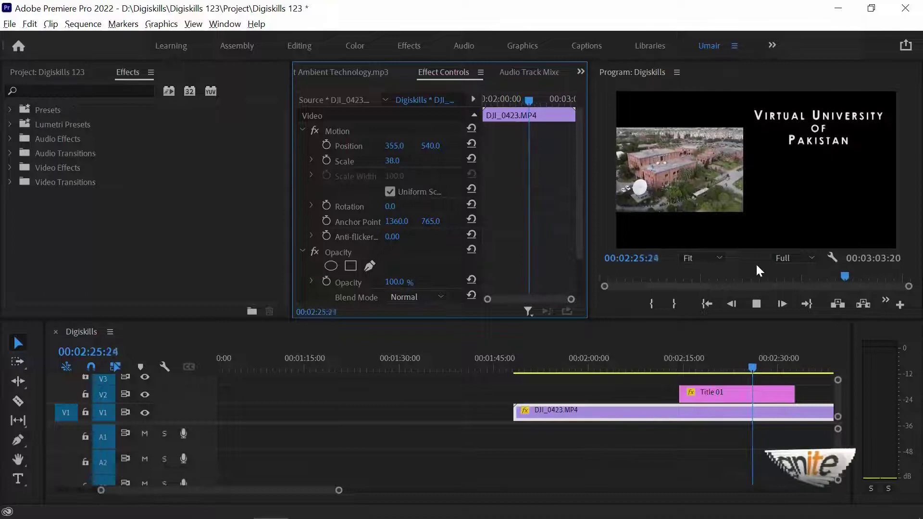
key("space")
- Reopen Title 01, tighten its text box and set it to Crawl Left
left_click(703, 361)
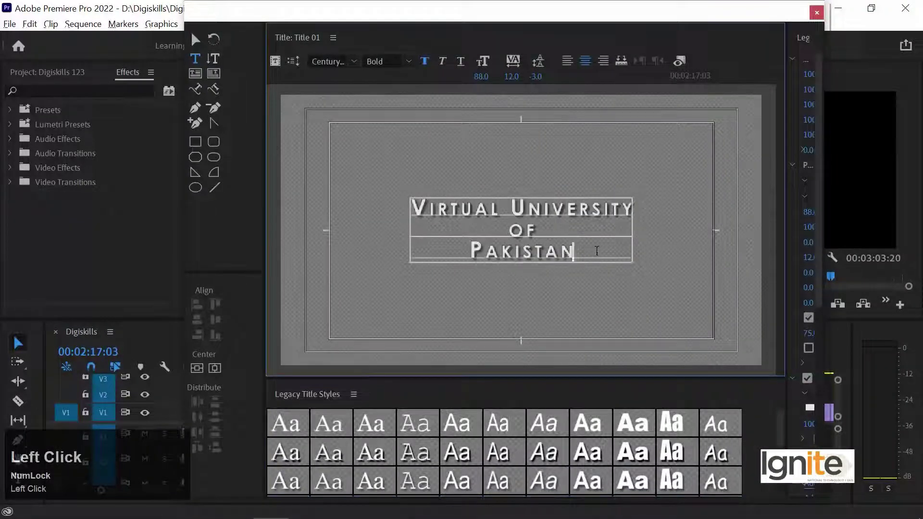
key("Return")
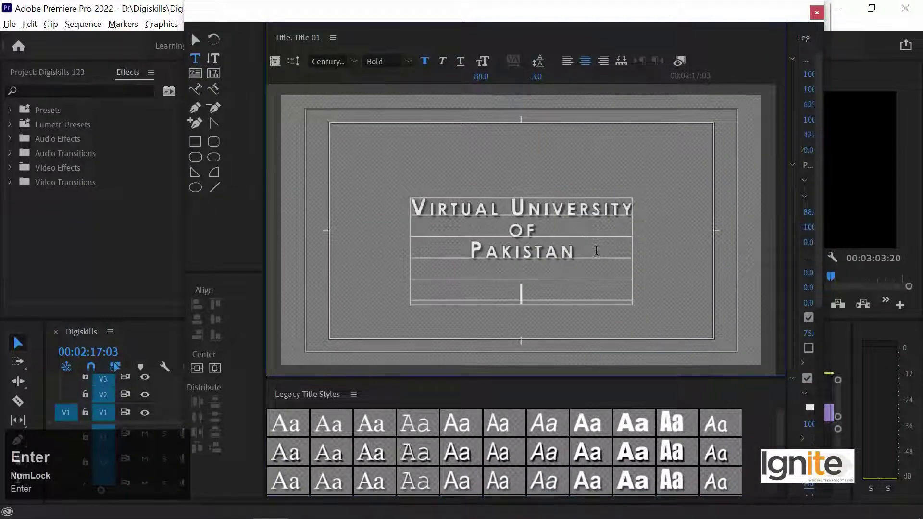
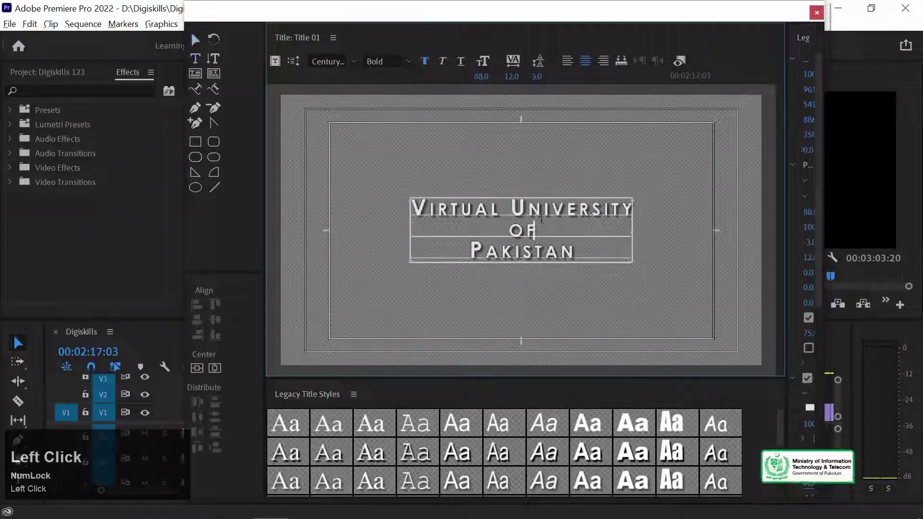
key("Return")
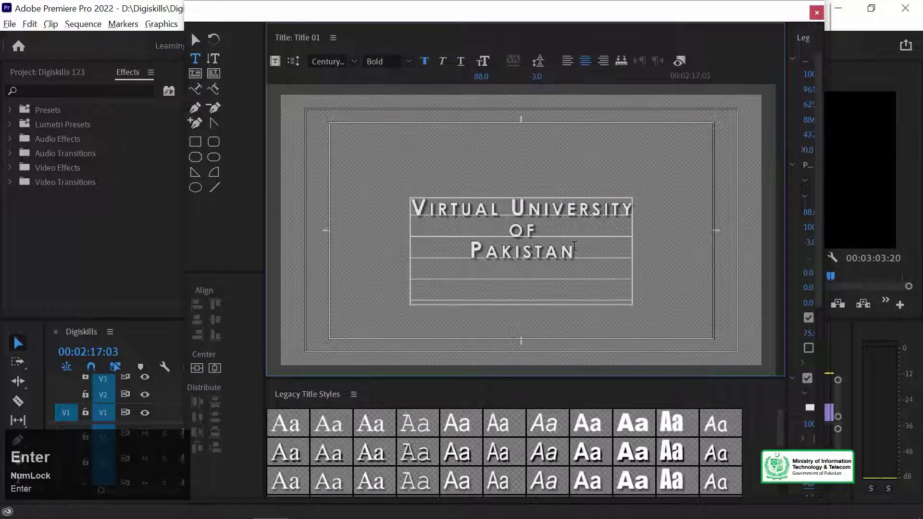
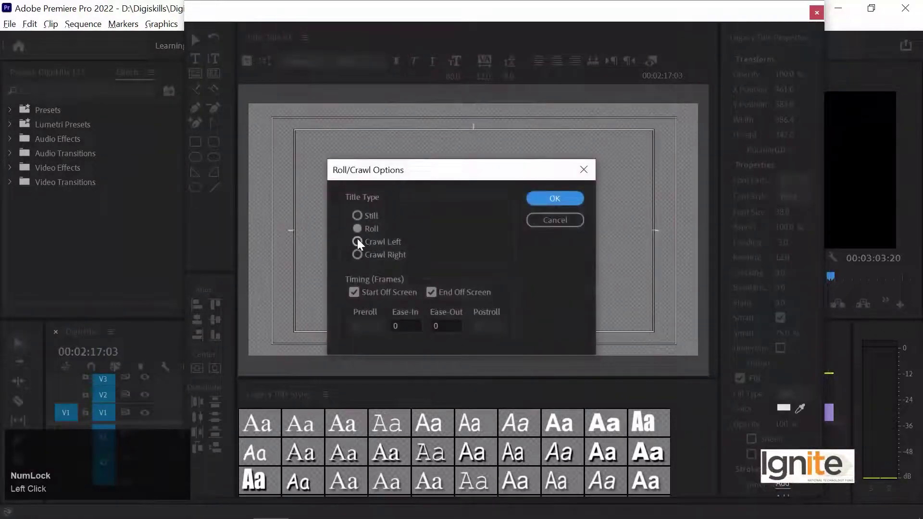
left_click(339, 237)
left_click(576, 205)
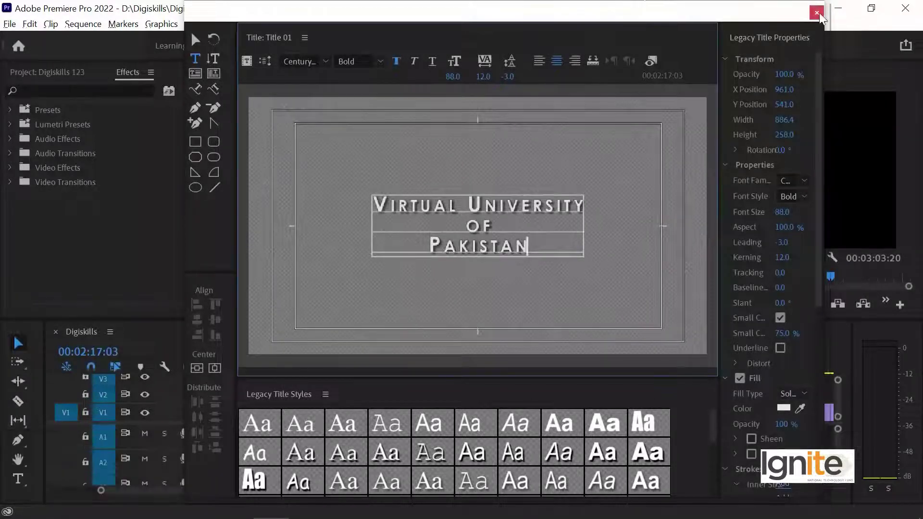
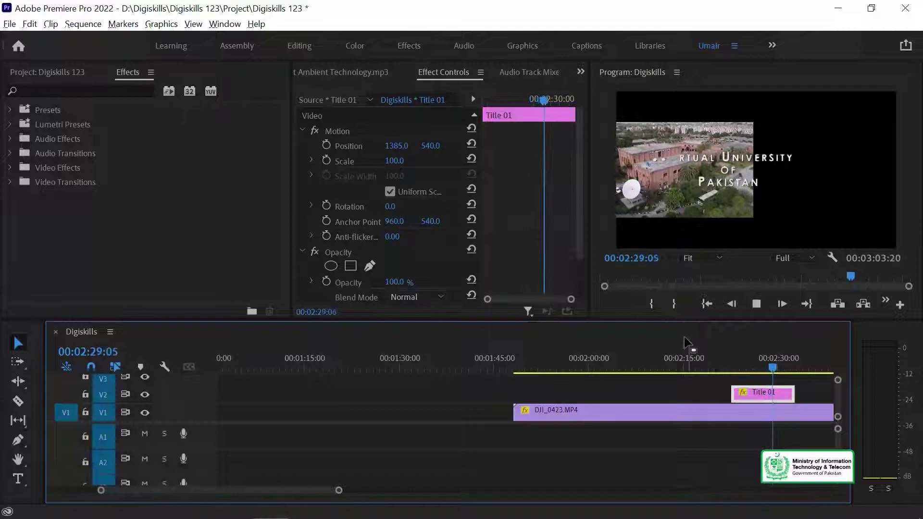
- Drag Title 01 earlier to about 1:26, ahead of DJI_0423.MP4
key("space")
left_click(476, 129)
key("-")
left_click(764, 402)
key("-")
left_click_drag(648, 396, 470, 369)
key("=")
type("==")
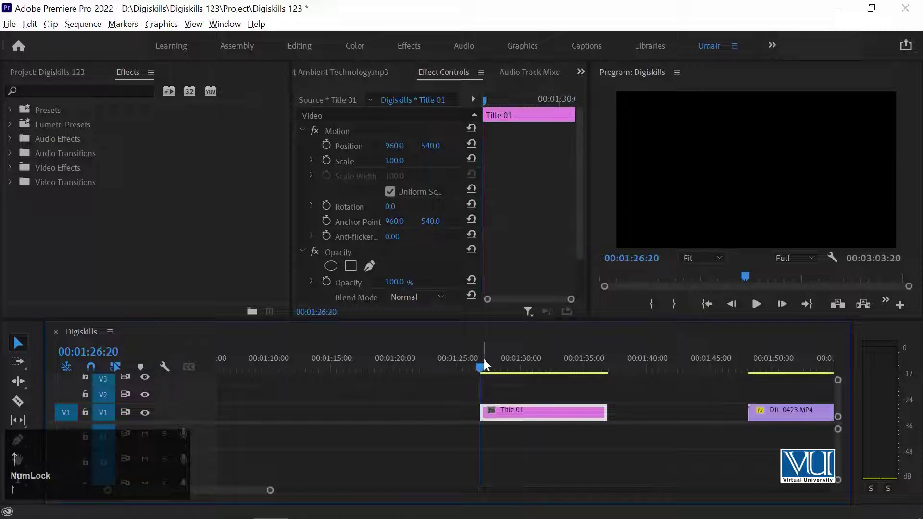
key("Up")
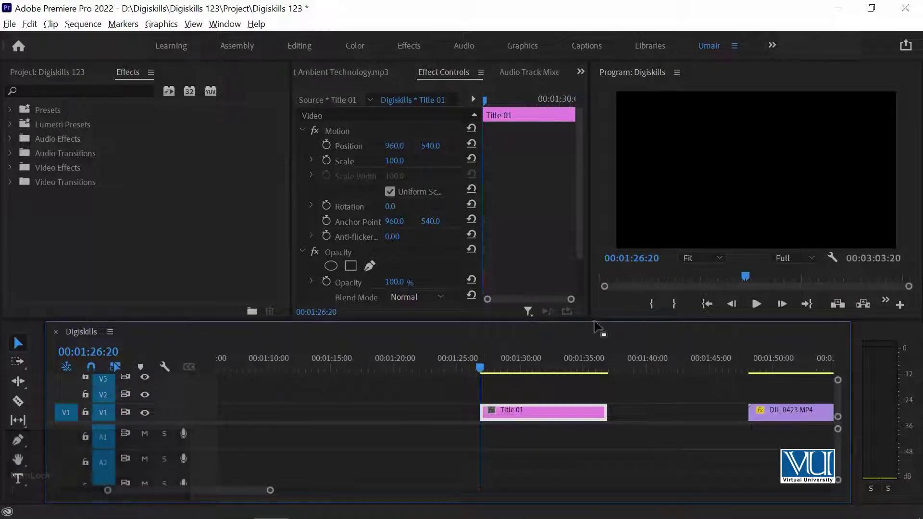
key("space")
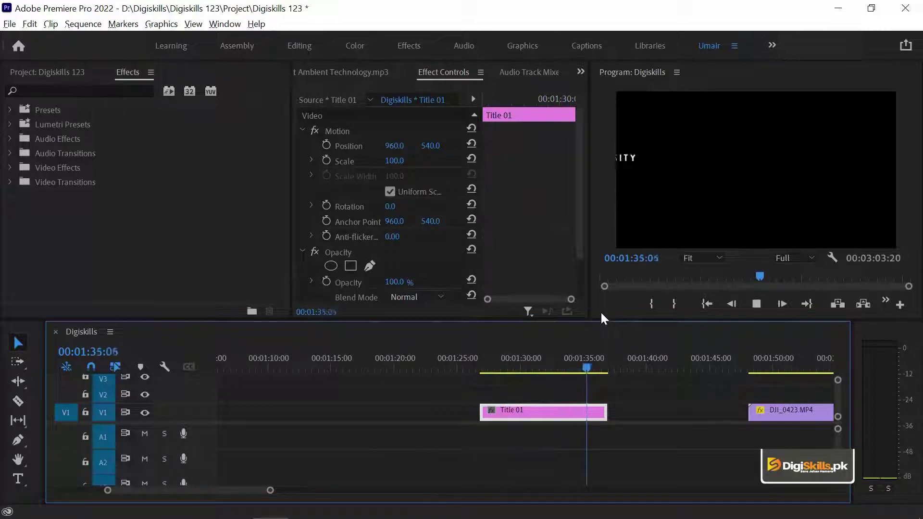
key("space")
left_click(542, 360)
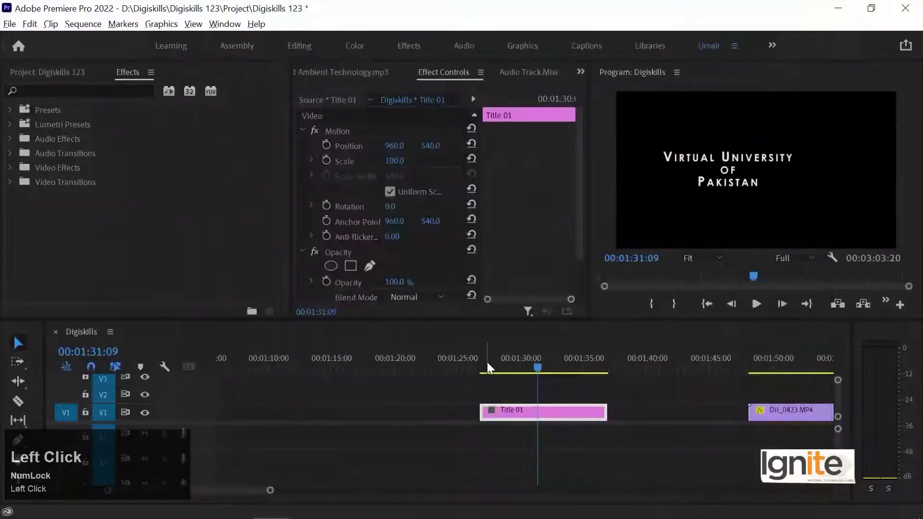
key("space")
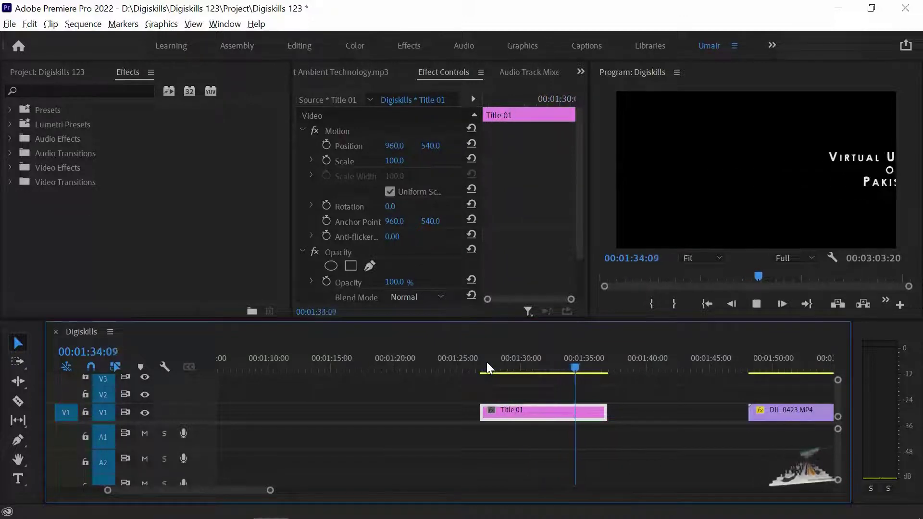
key("space")
- Draw a blue bar along the bottom of Title 01 and send it behind the one-line text
left_click_drag(491, 366, 553, 412)
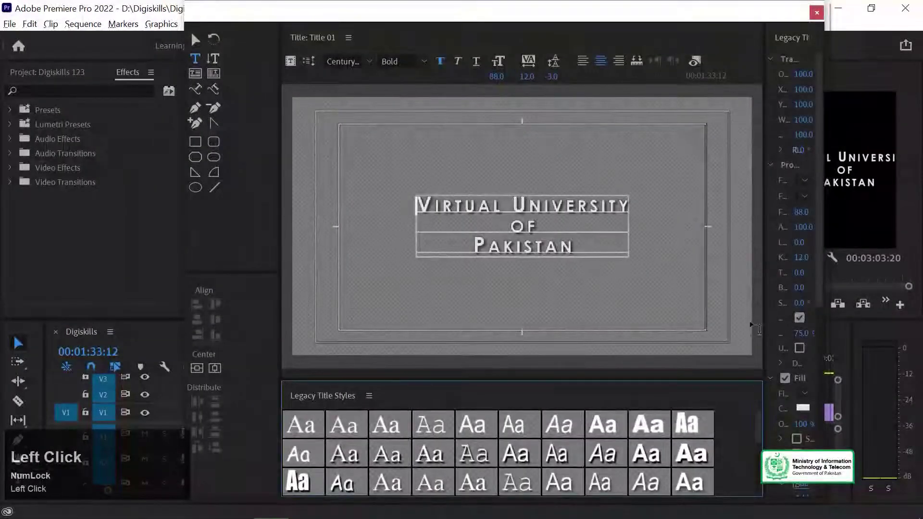
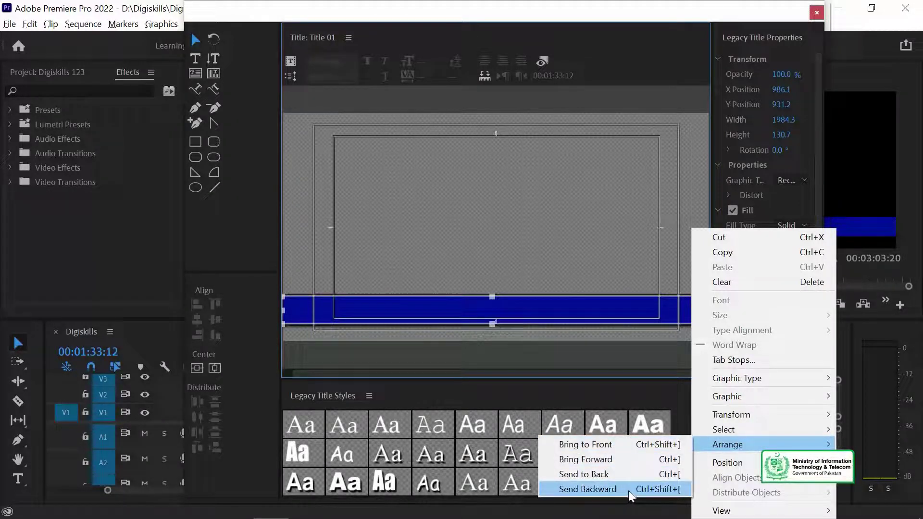
left_click(637, 494)
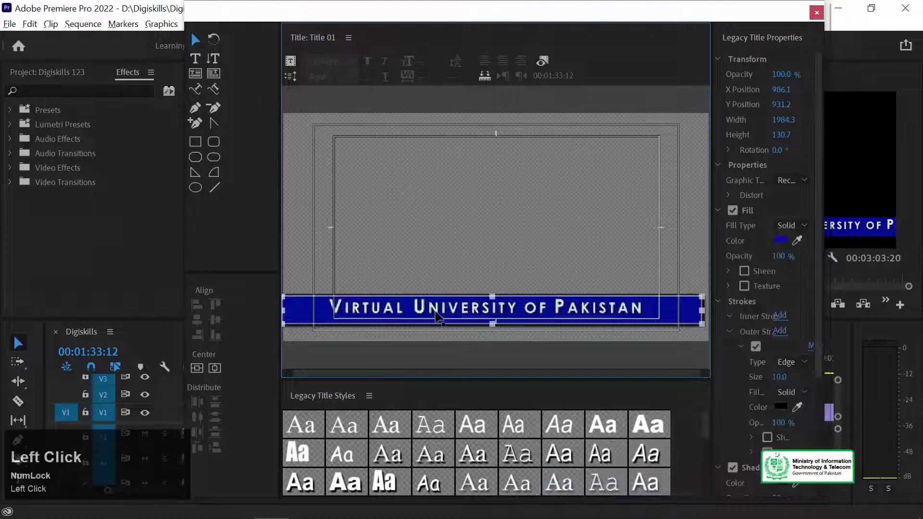
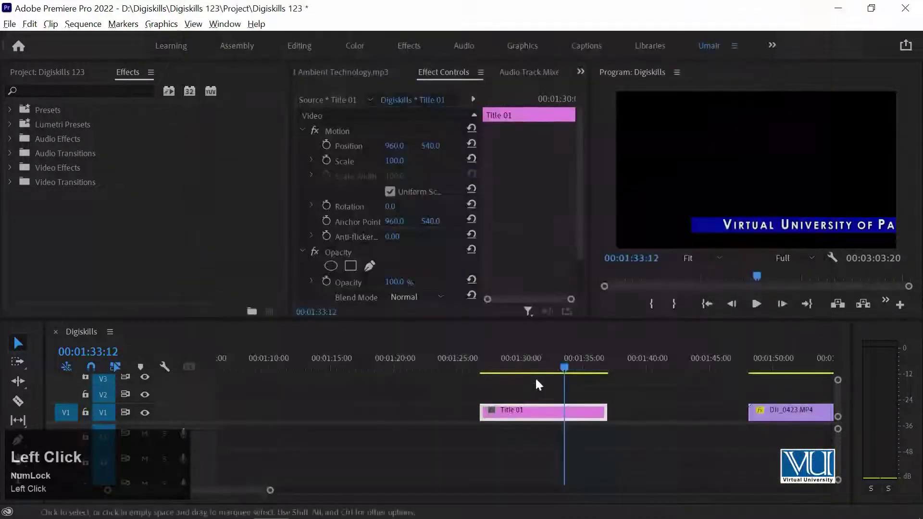
- Play the sequence to check the blue Virtual University lower-third crawl in the Program Monitor
key("Up")
key("space")
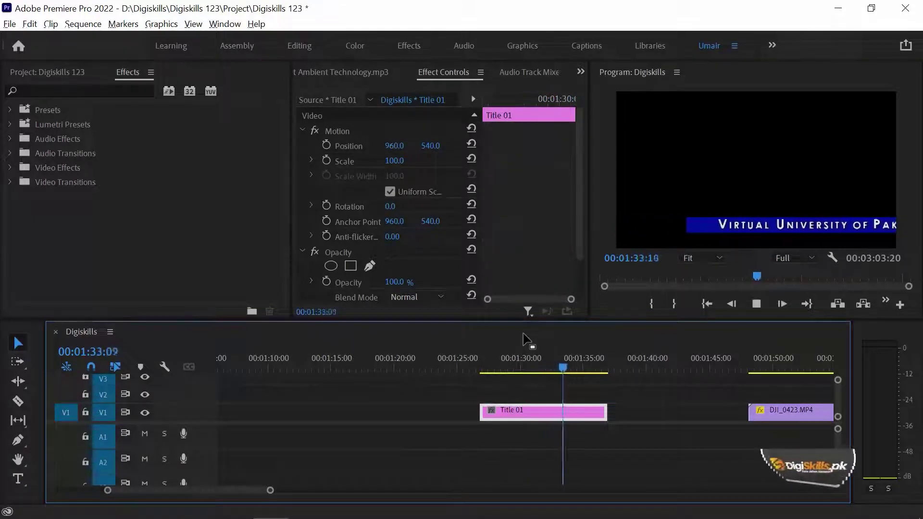
key("space")
left_click(545, 371)
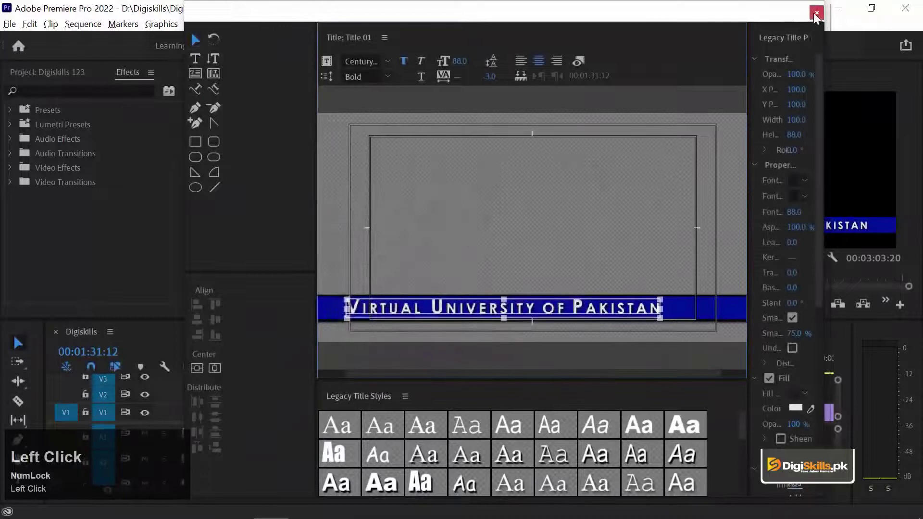
key("space")
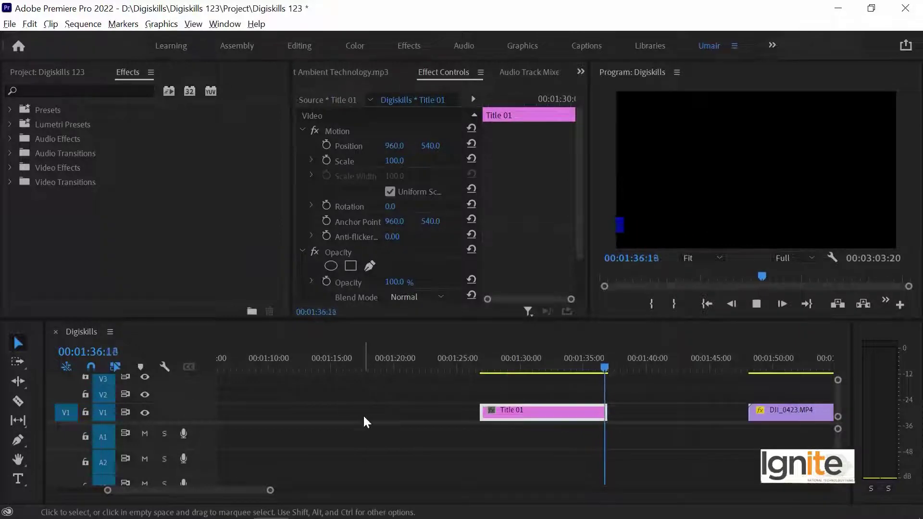
key("space")
left_click(529, 376)
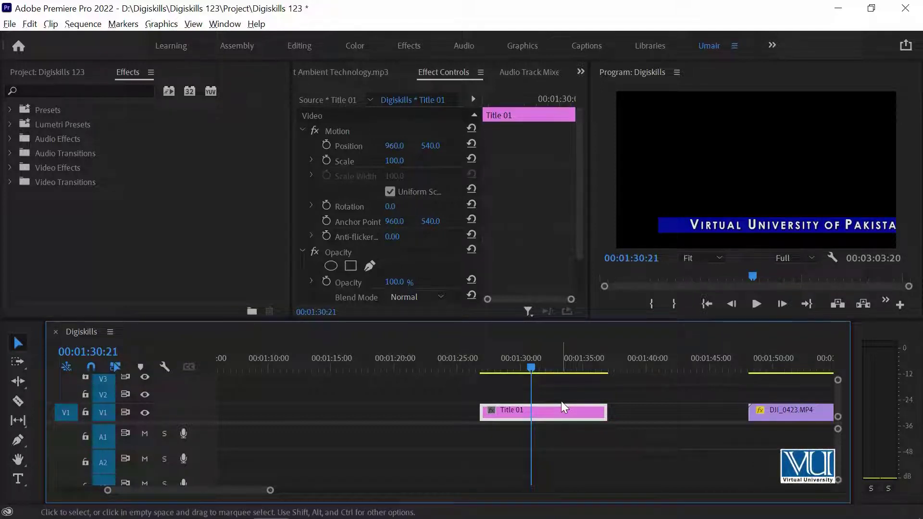
- Place Title 01 on V3 above DJI_0423.MP4 near 1:56 with the whole sequence in view
left_click_drag(543, 354, 543, 357)
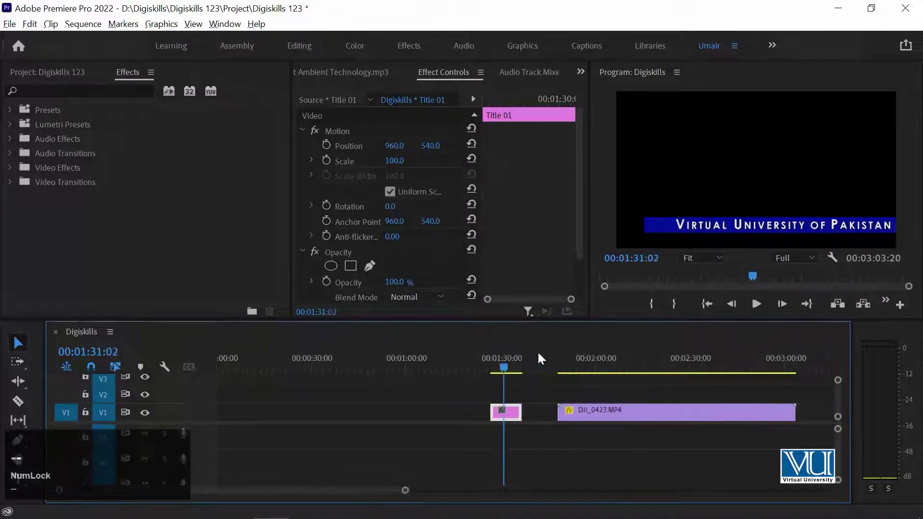
left_click(509, 411)
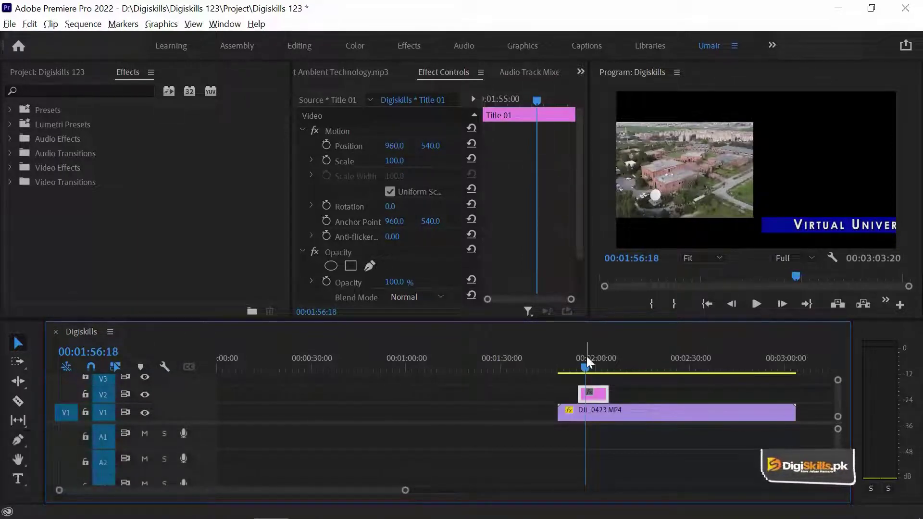
- Start a new title named Title 02 based on the current Virtual University title
left_click(606, 394)
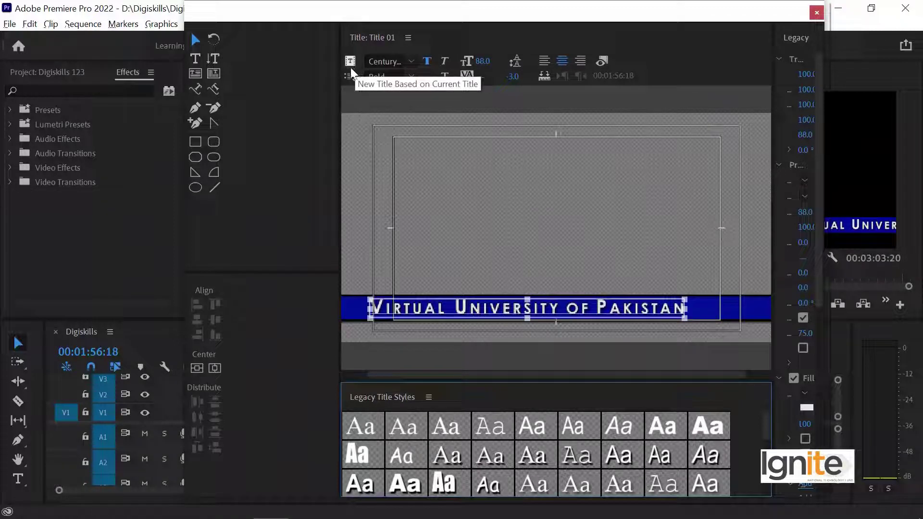
left_click(354, 65)
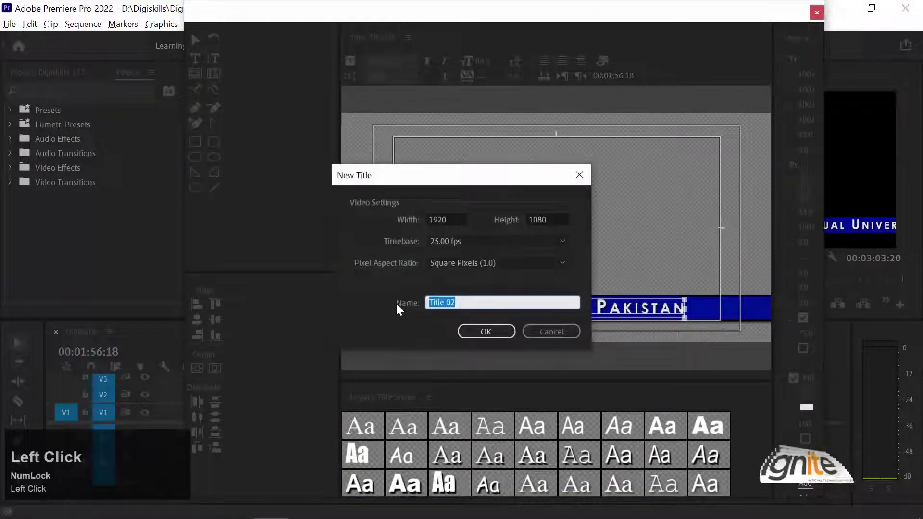
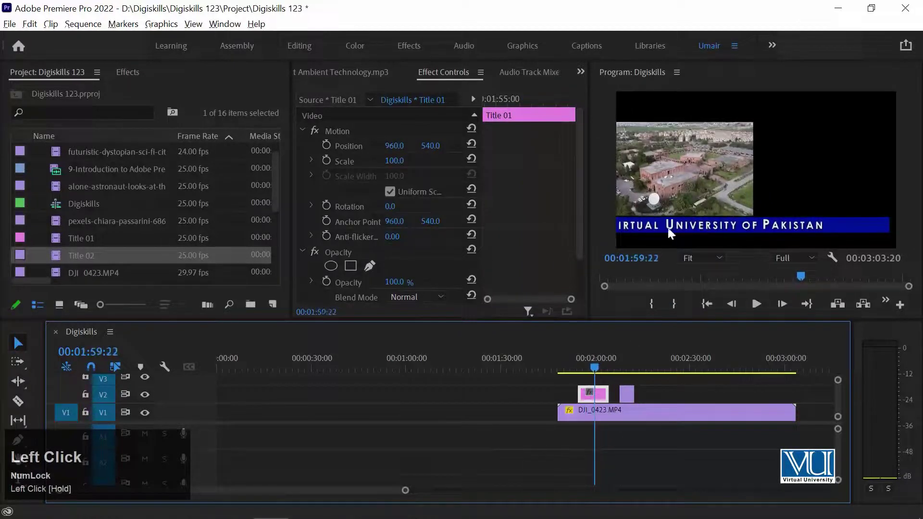
key("space")
key("space")
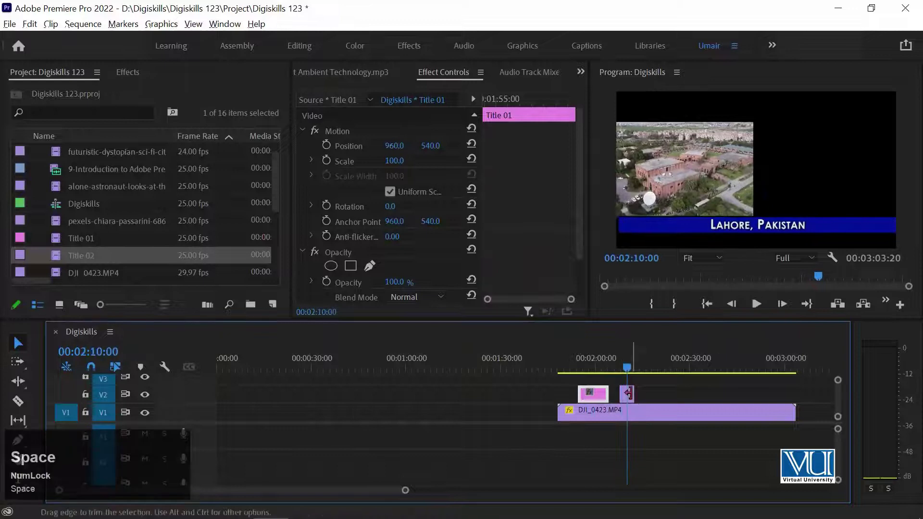
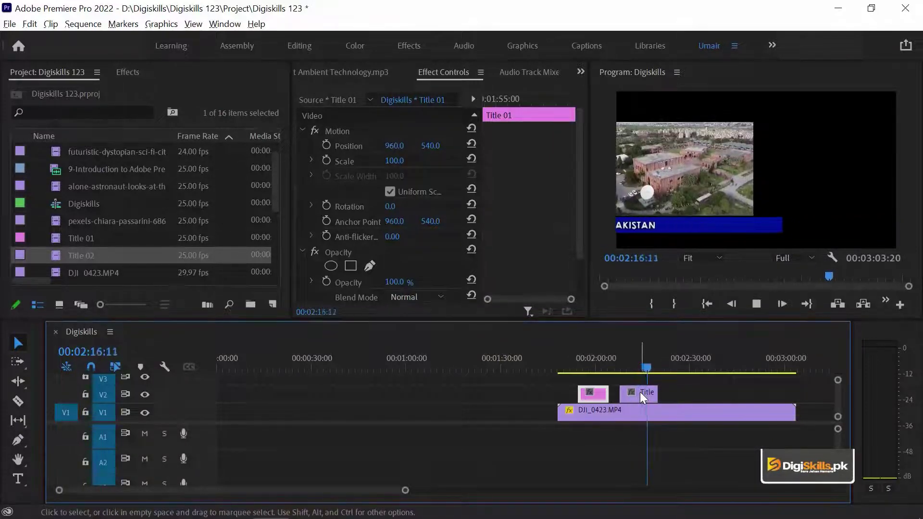
key("space")
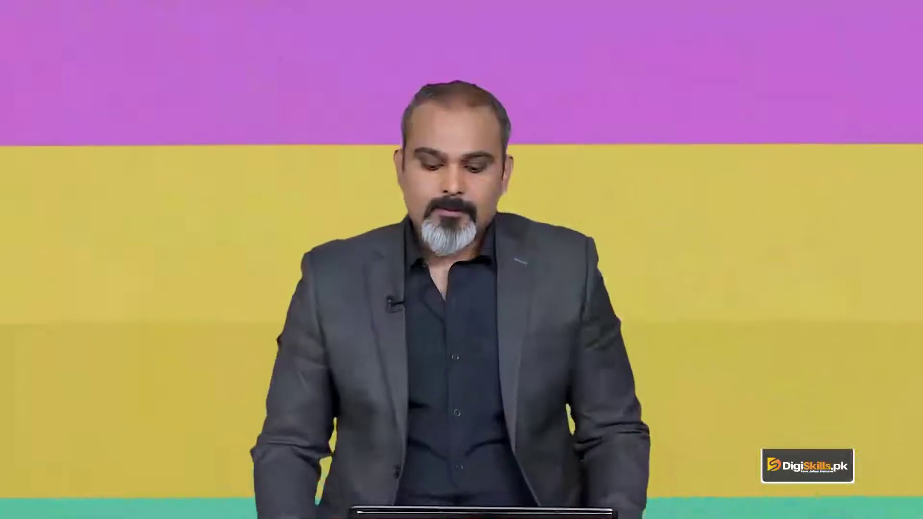